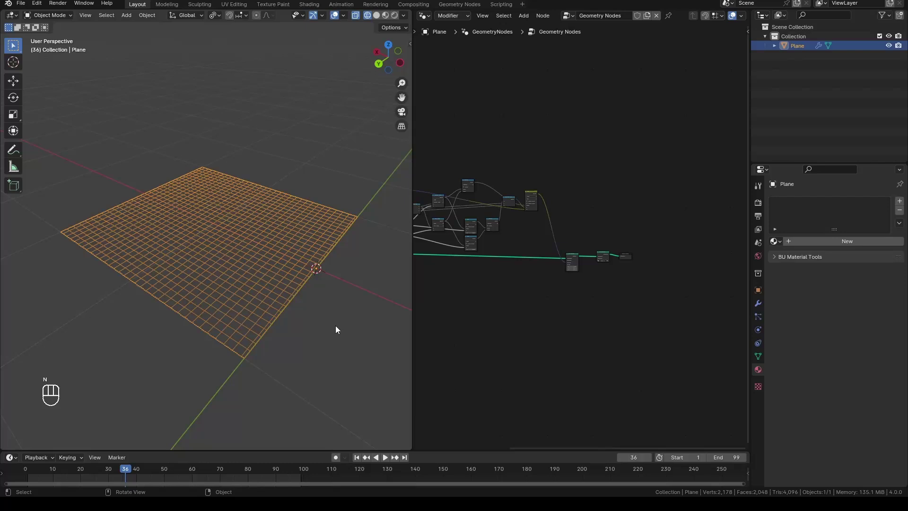
- Preview the loop, then reposition the Set Position node to make room on the geometry line
click(387, 462)
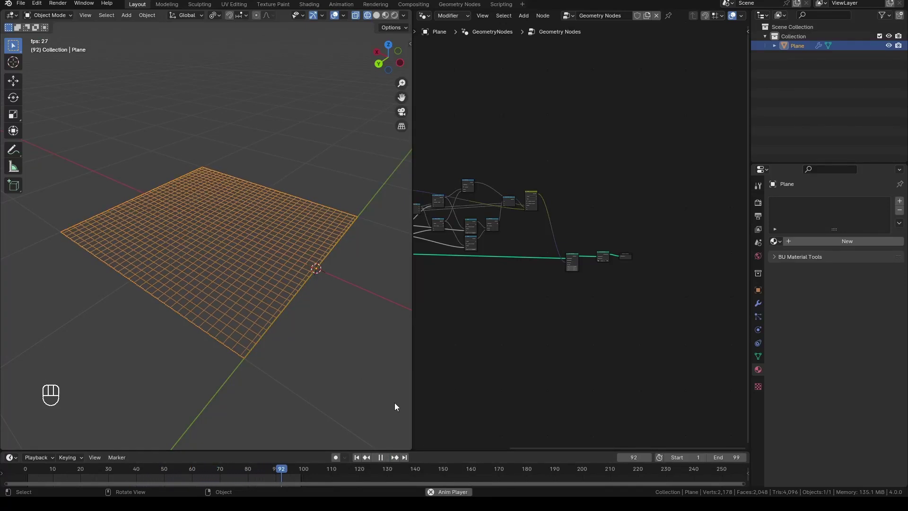
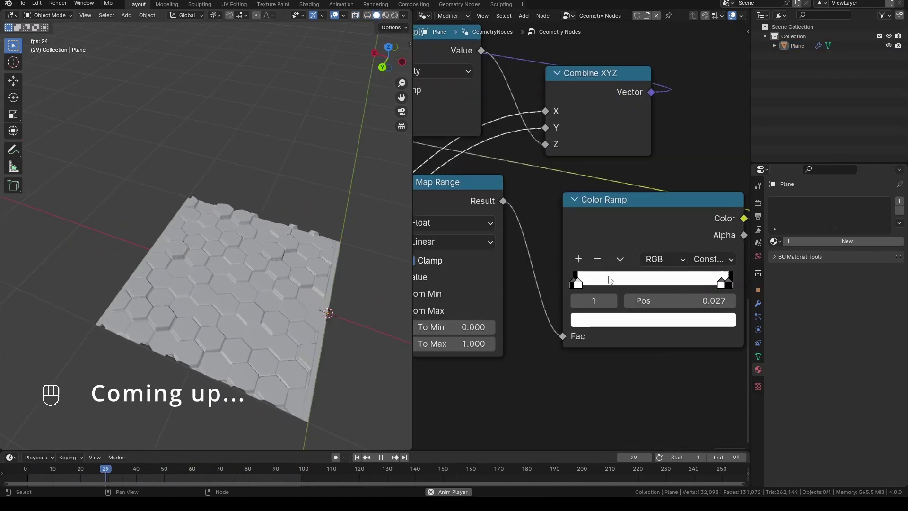
click(564, 291)
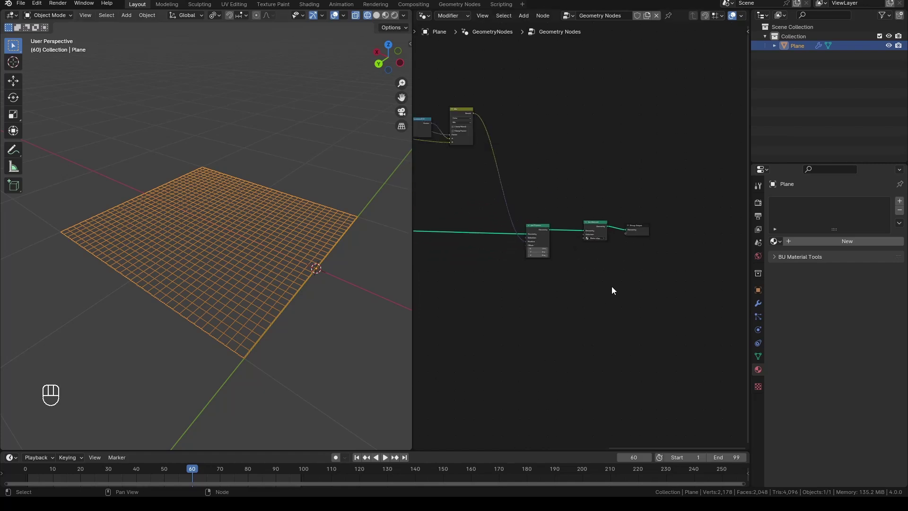
click(571, 171)
key(g)
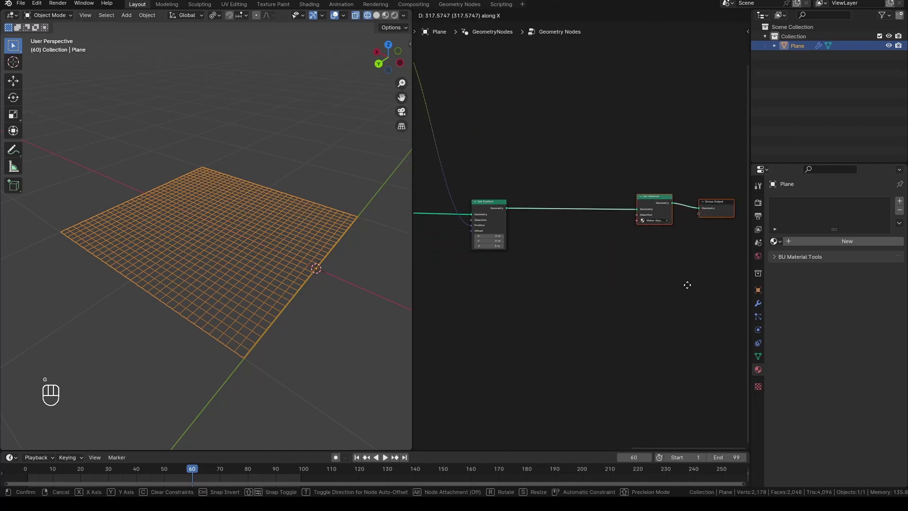
click(623, 261)
- Duplicate the Set Position node and insert the copy into the geometry line before the output
key(shift+a)
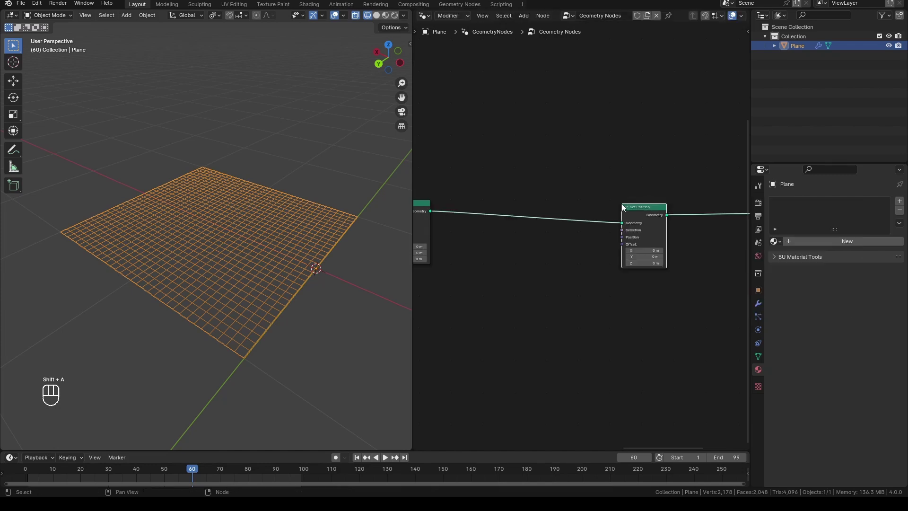
middle_click(570, 300)
click(534, 302)
click(536, 279)
- Add a Named Attribute node reading UVMap and view the plane's full UV layout in Edit Mode
key(shift+a)
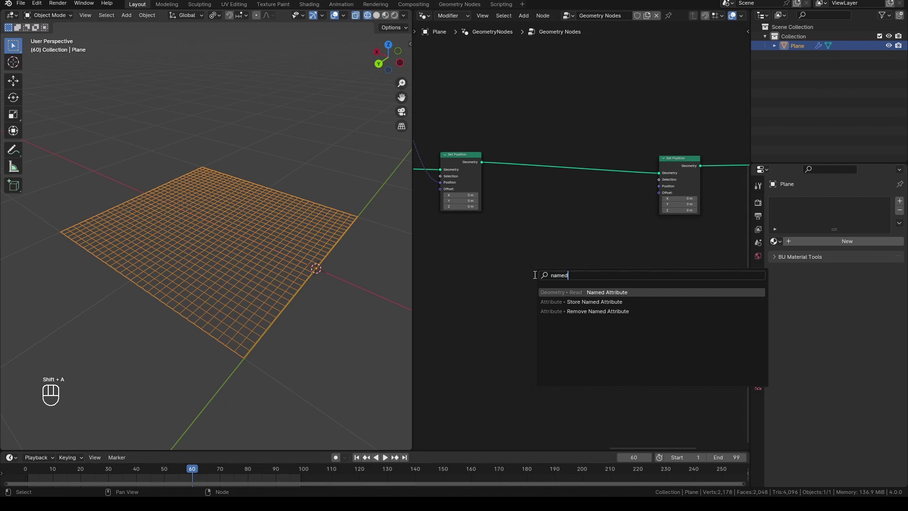
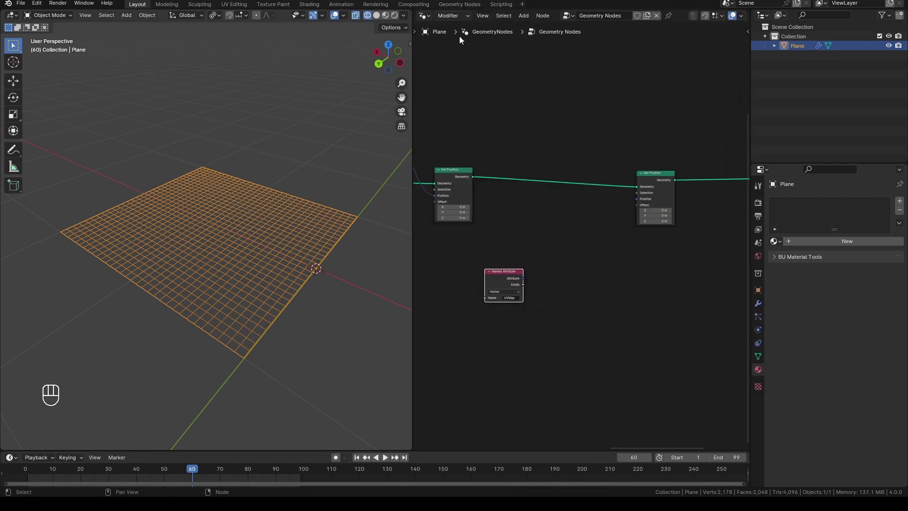
click(429, 22)
key(Tab)
key(a)
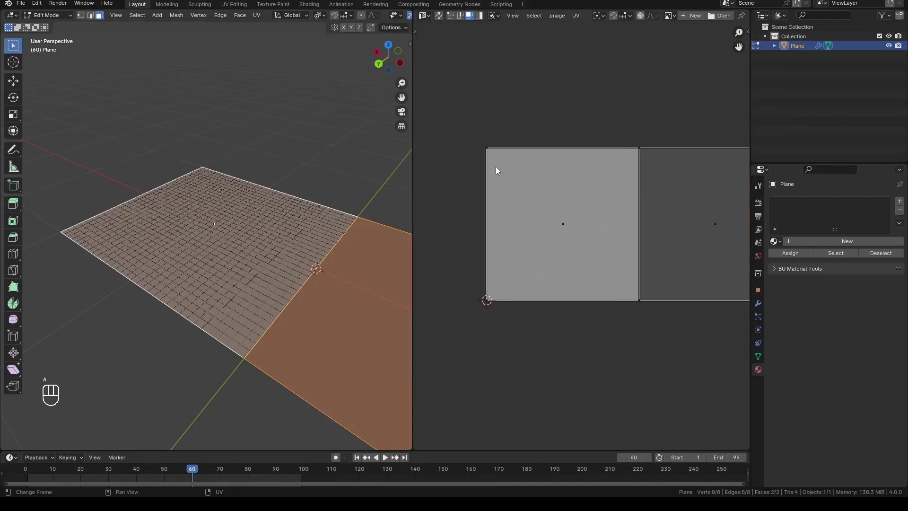
- Feed an Image Texture from the UVMap attribute, scale it by (0,0,1) and wire it into Set Position Offset
click(426, 19)
click(514, 273)
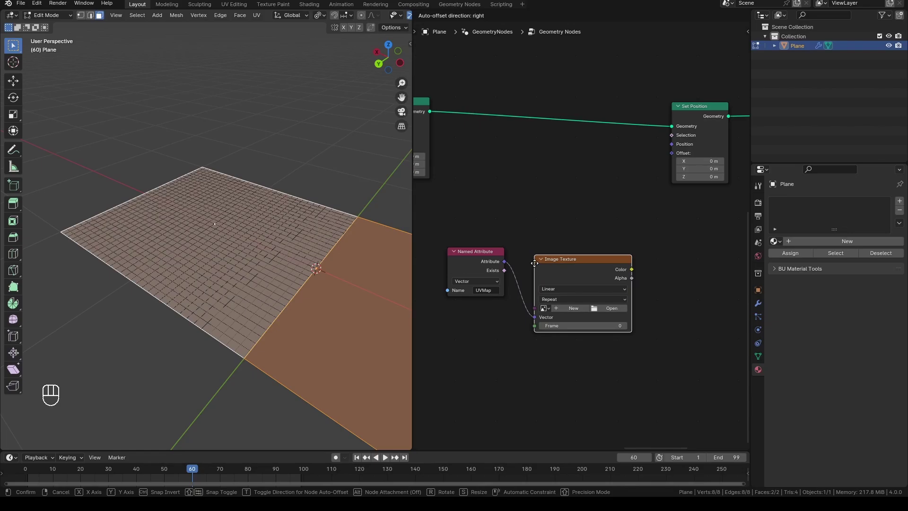
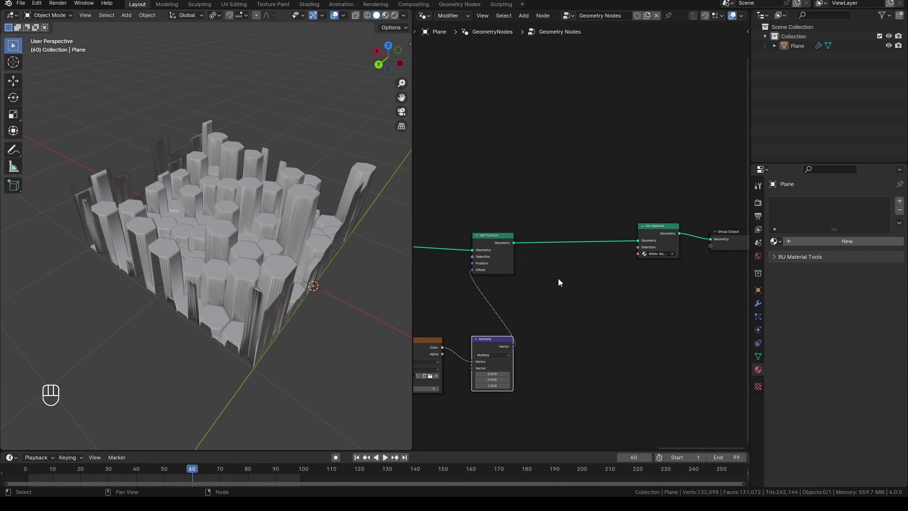
drag(560, 283, 648, 305)
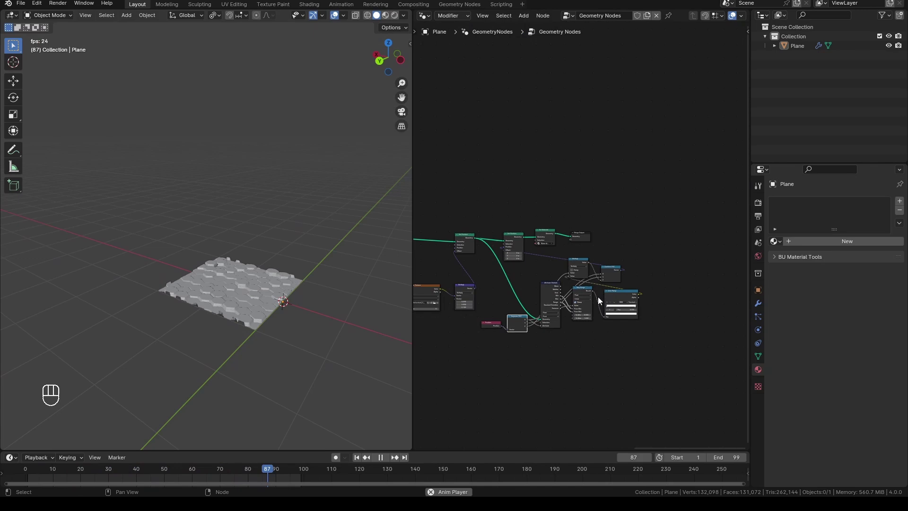
- Stop playback at frame 19 with the image-driven hexagonal relief in place
key(shift+space)
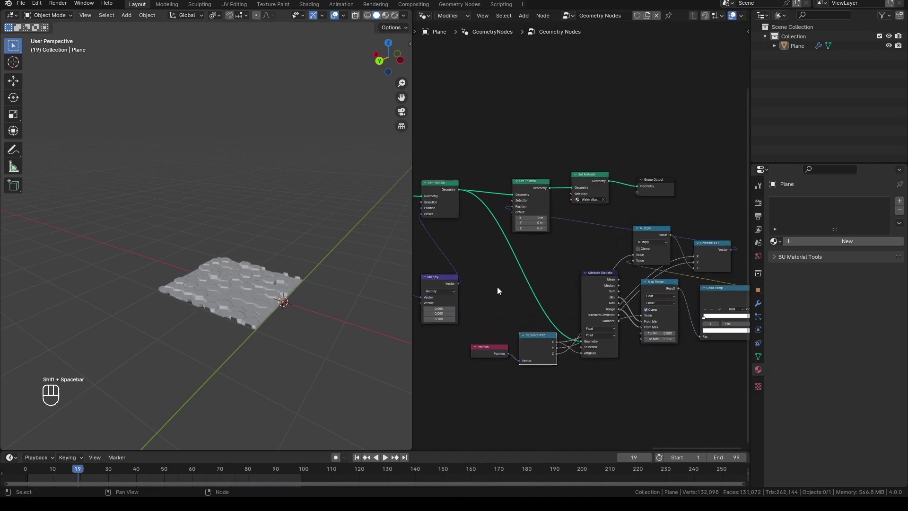
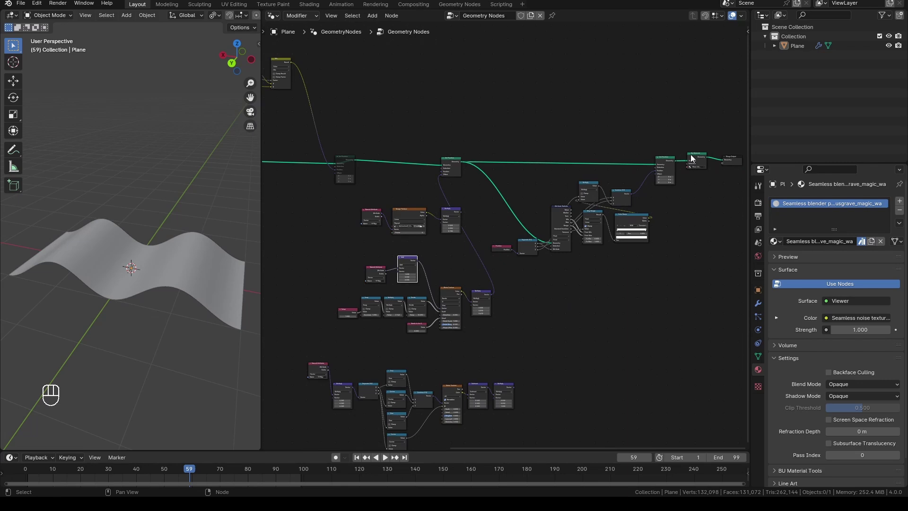
- Raise the Add node's X offset to 1 so the wave texture slides across the plane
drag(672, 153, 678, 180)
key(m)
drag(205, 302, 183, 290)
click(435, 306)
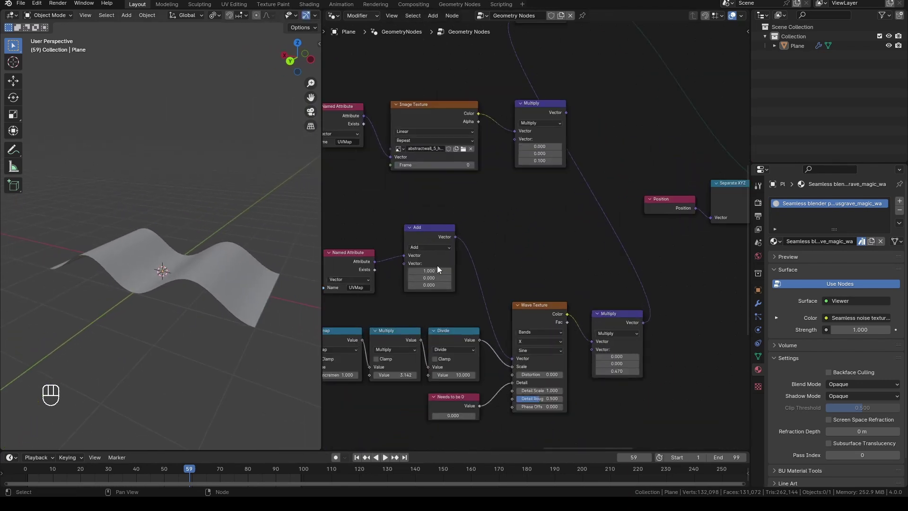